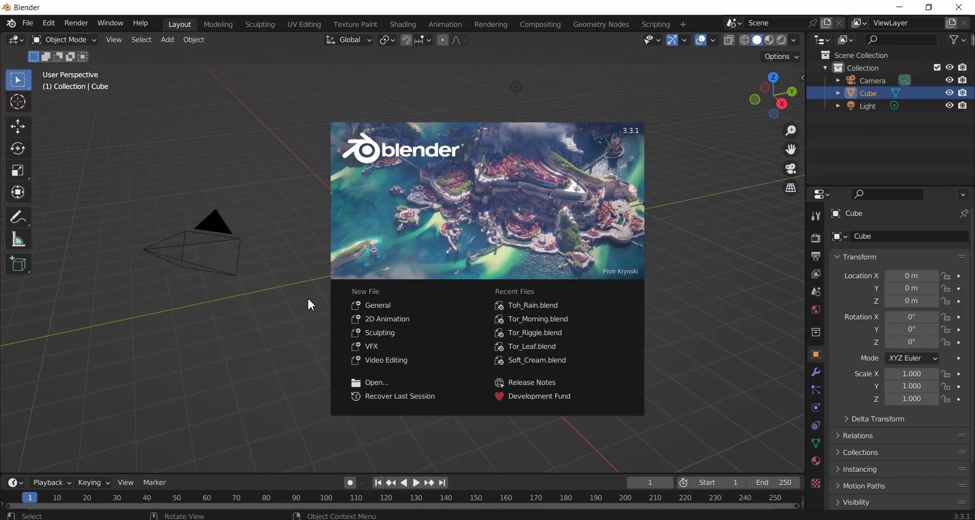
Step: Delete the camera and light so only the cube remains in the scene
{"action": "middle_click", "coordinate": [248, 357]}
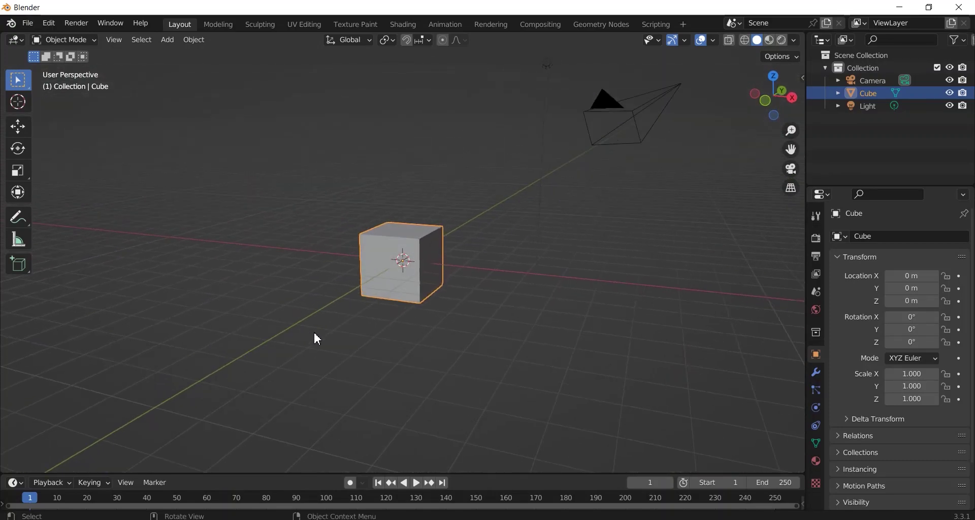
{"action": "middle_click", "coordinate": [464, 324]}
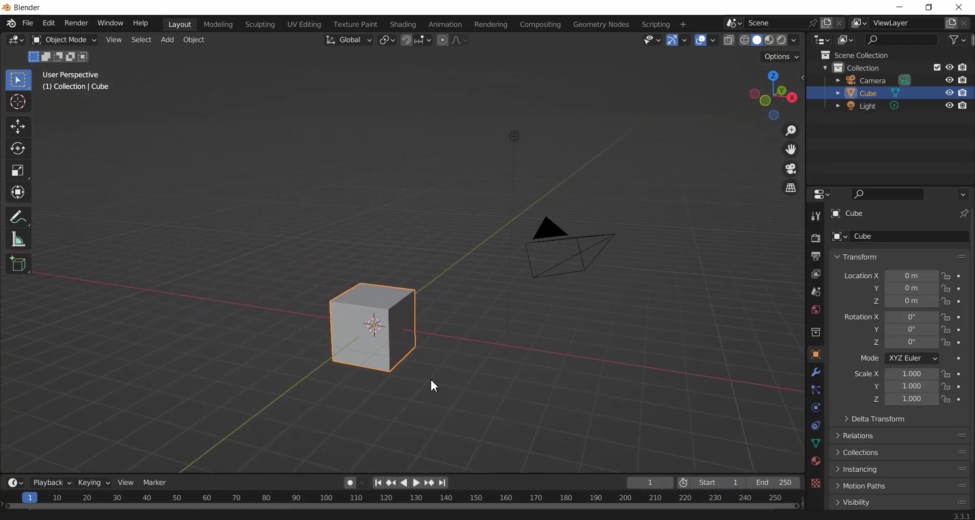
{"action": "key", "text": "Delete"}
Step: Raise the cube 1 m along Z so it rests on the grid floor
{"action": "key", "text": "g"}
{"action": "key", "text": "z"}
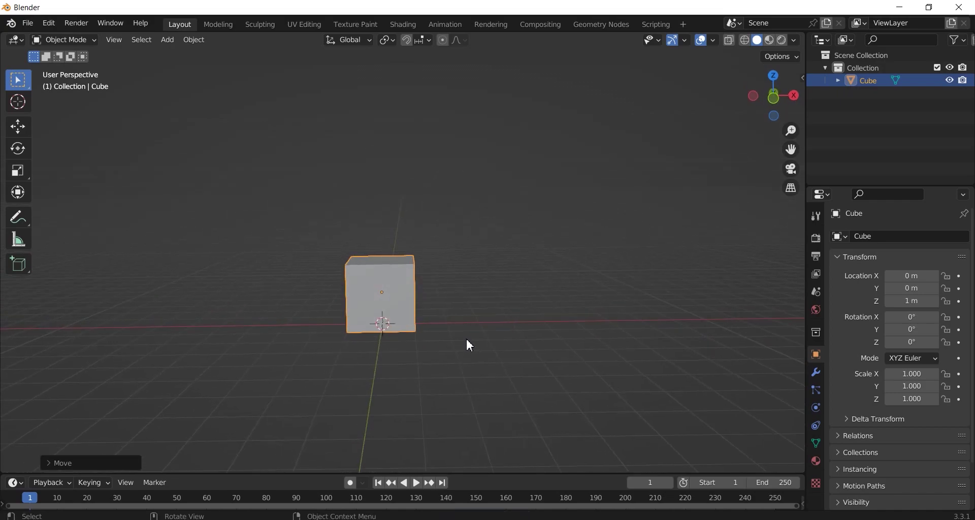
{"action": "scroll", "scroll_direction": "up", "scroll_amount": 3}
{"action": "scroll", "scroll_direction": "up", "scroll_amount": 3}
{"action": "middle_click", "coordinate": [611, 343]}
{"action": "scroll", "scroll_direction": "down", "scroll_amount": 3}
Step: In Edit Mode from front view, flatten the block and cut a horizontal edge loop through it
{"action": "key", "text": "Tab"}
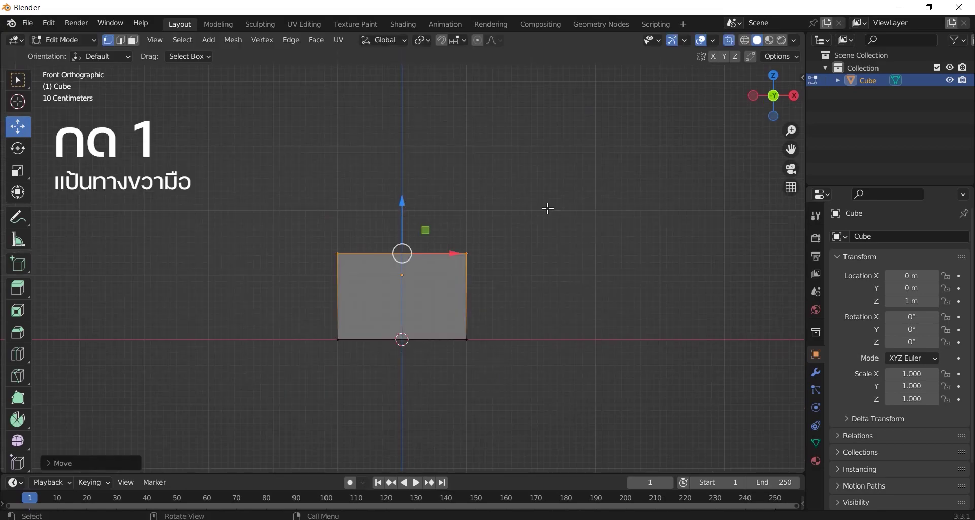
{"action": "key", "text": "ctrl+r"}
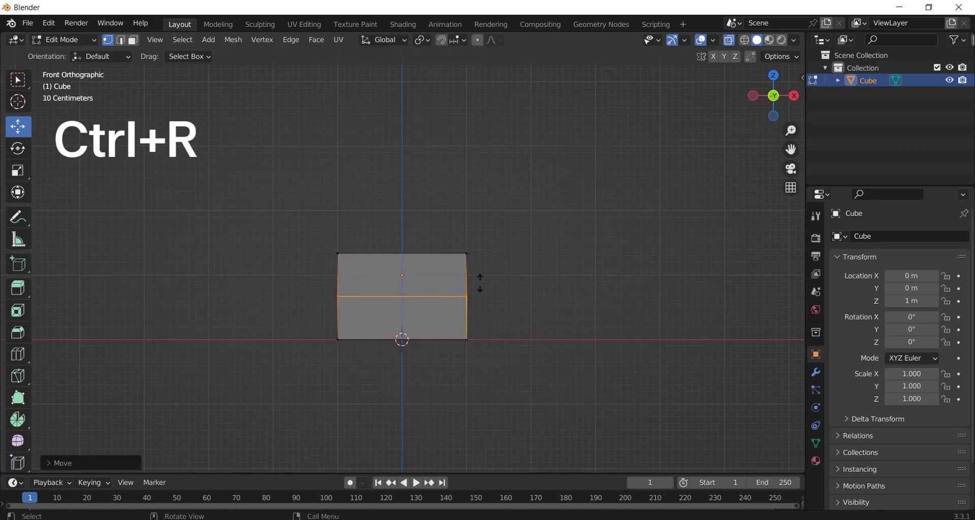
{"action": "middle_click", "coordinate": [512, 250]}
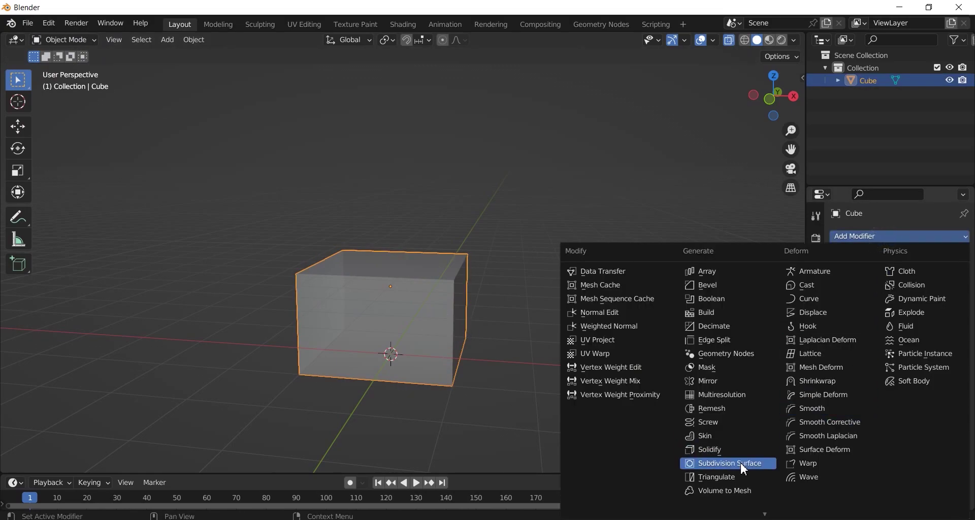
Step: Add a Subdivision Surface modifier with 2 viewport levels and return to Edit Mode
{"action": "middle_click", "coordinate": [541, 339]}
{"action": "scroll", "scroll_direction": "up", "scroll_amount": 3}
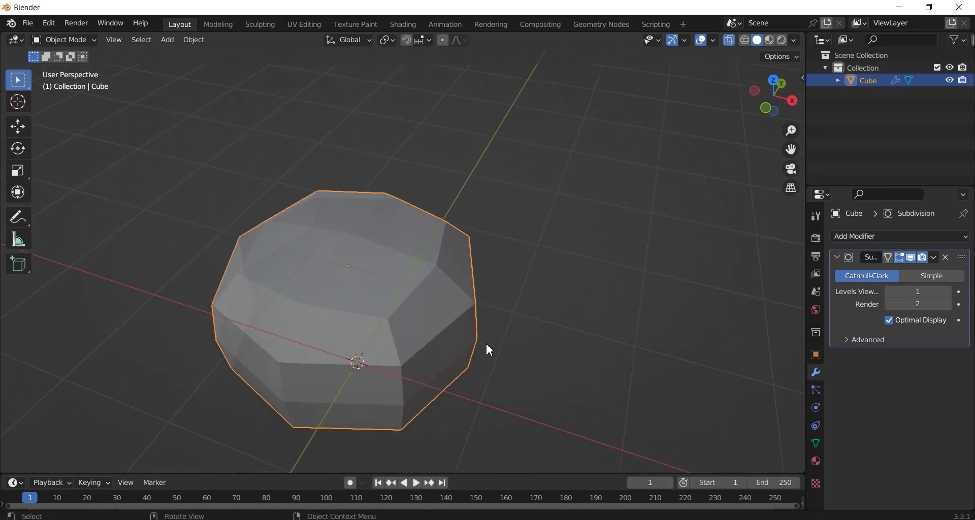
{"action": "key", "text": "Tab"}
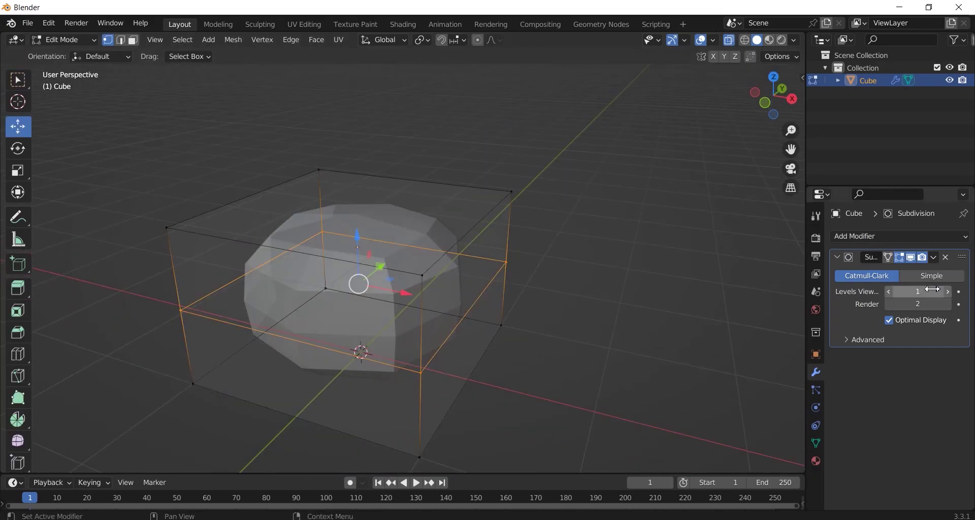
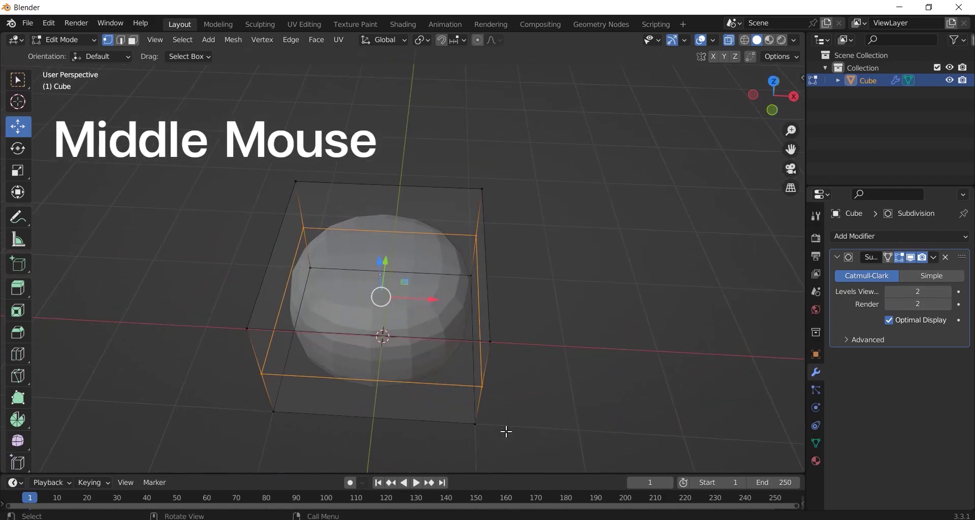
Step: Add edge loops and scale them along X out toward the block's sides
{"action": "key", "text": "ctrl+r"}
{"action": "scroll", "scroll_direction": "up", "scroll_amount": 3}
{"action": "key", "text": "s"}
{"action": "key", "text": "x"}
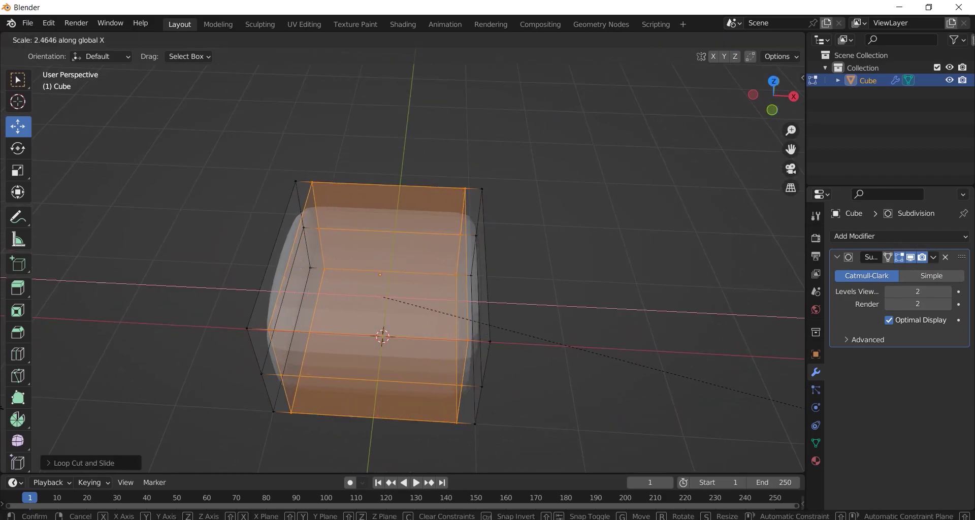
{"action": "scroll", "scroll_direction": "up", "scroll_amount": 3}
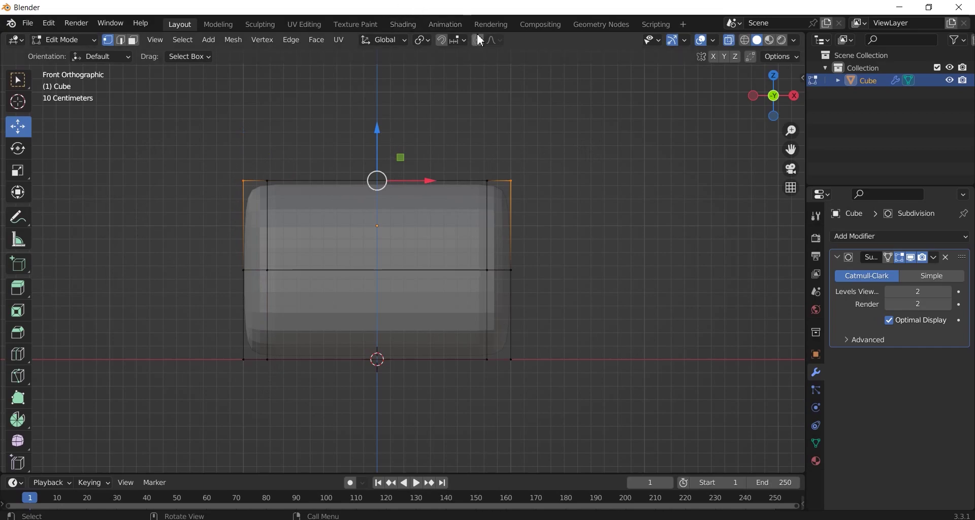
Step: Taper the top vertices inward into a rounded cushion dome and duplicate it as Cube.001
{"action": "scroll", "scroll_direction": "up", "scroll_amount": 3}
{"action": "scroll", "scroll_direction": "down", "scroll_amount": 3}
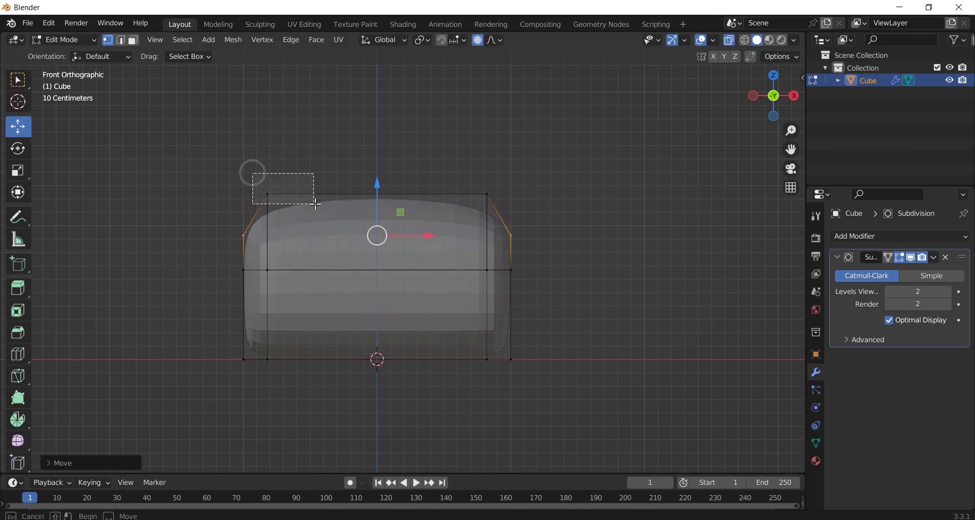
{"action": "key", "text": "s"}
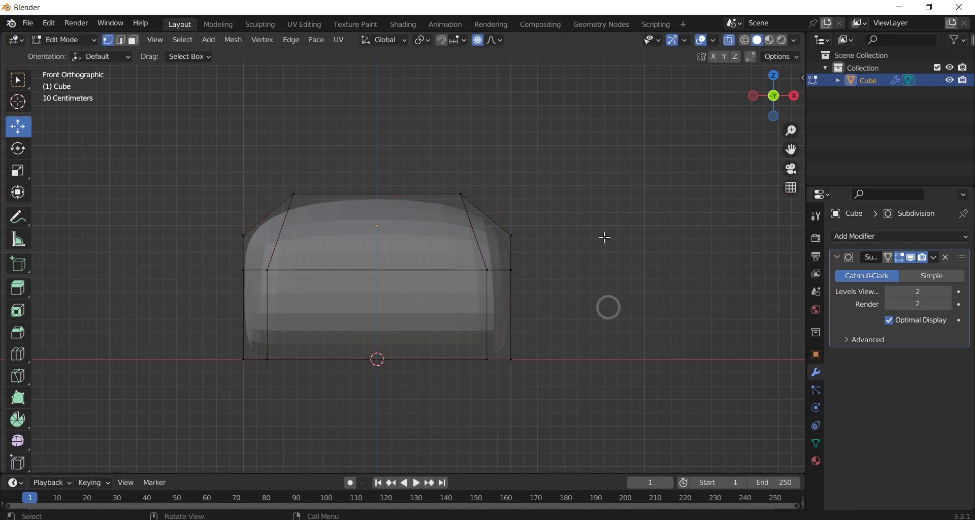
{"action": "middle_click", "coordinate": [606, 252]}
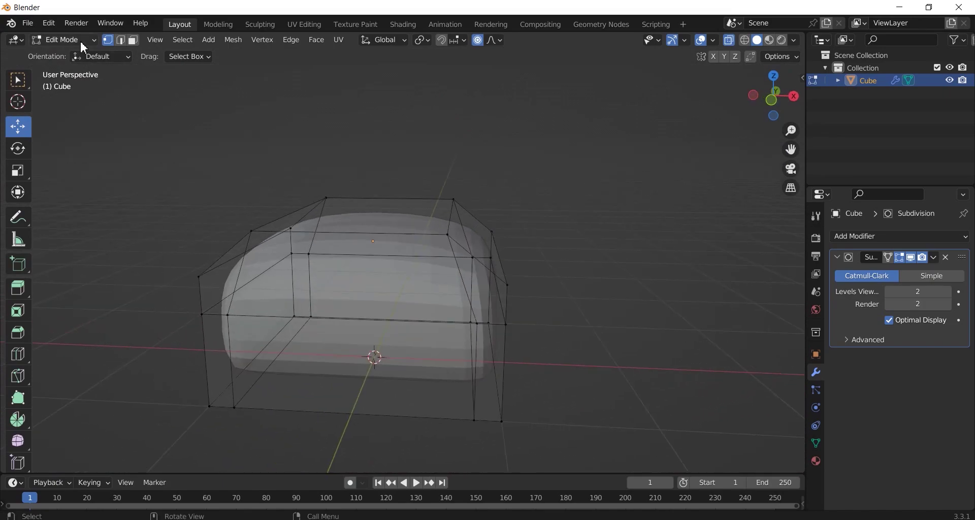
{"action": "scroll", "scroll_direction": "down", "scroll_amount": 3}
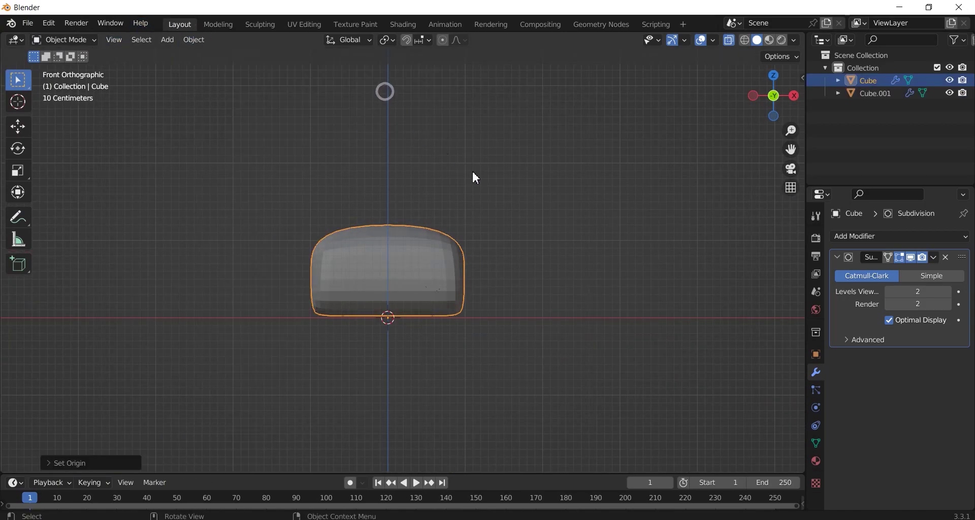
Step: Duplicate the cushion to the right along X and reshape it into tall arm blocks on both sides
{"action": "key", "text": "shift+d"}
{"action": "key", "text": "g"}
{"action": "key", "text": "x"}
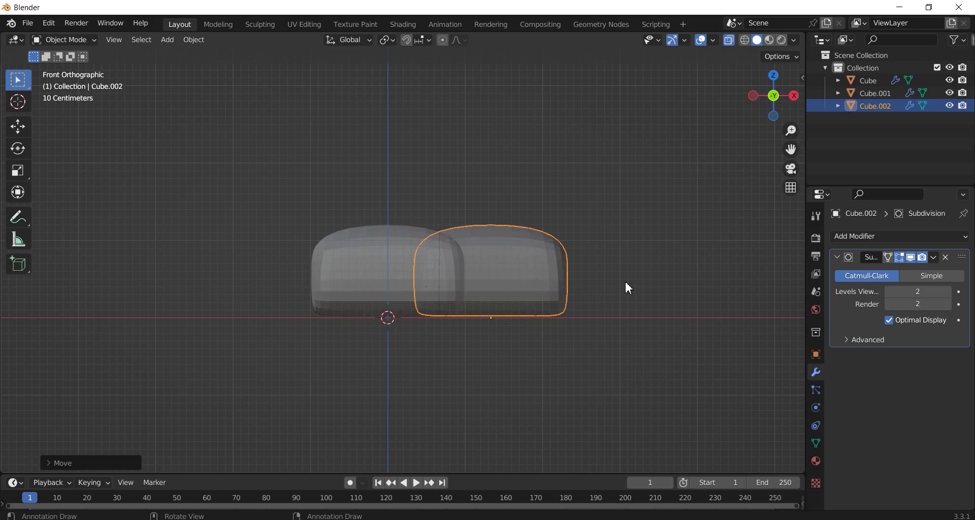
{"action": "key", "text": "Tab"}
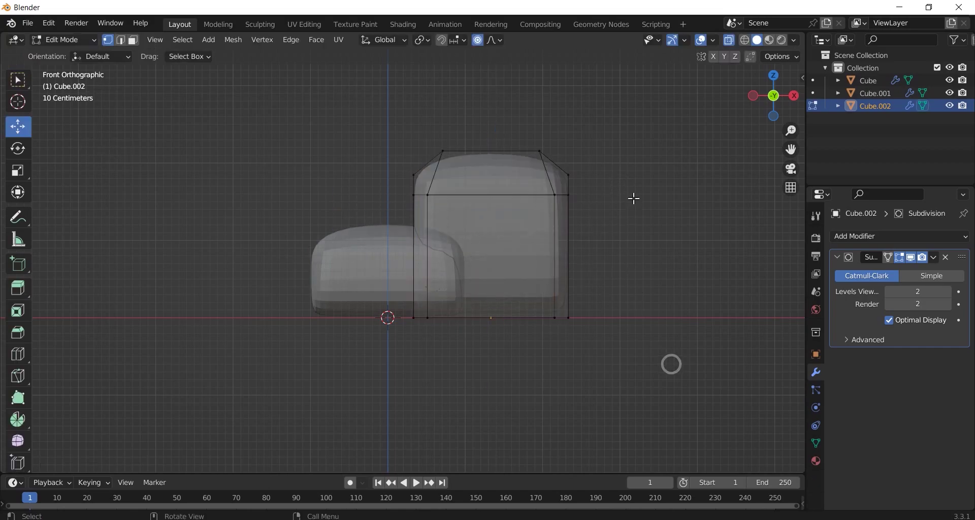
{"action": "key", "text": "s"}
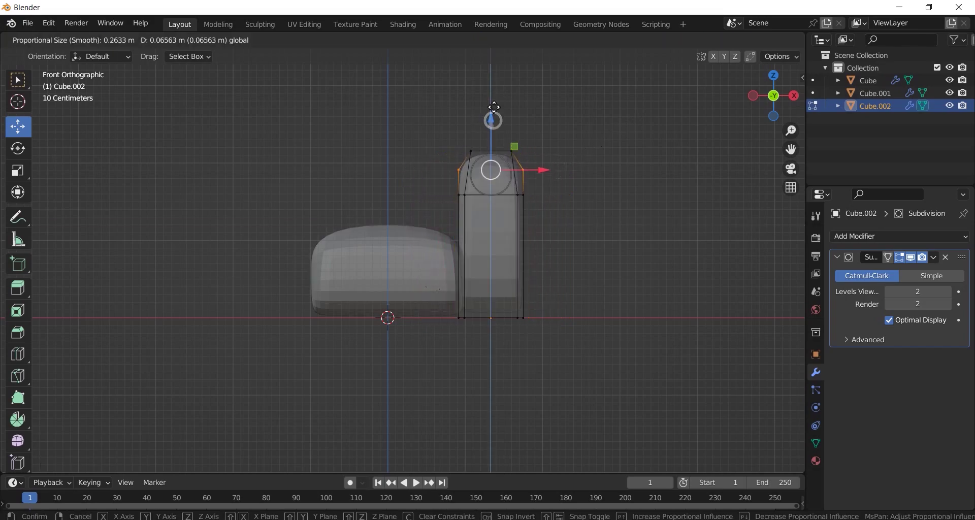
{"action": "key", "text": "ctrl+r"}
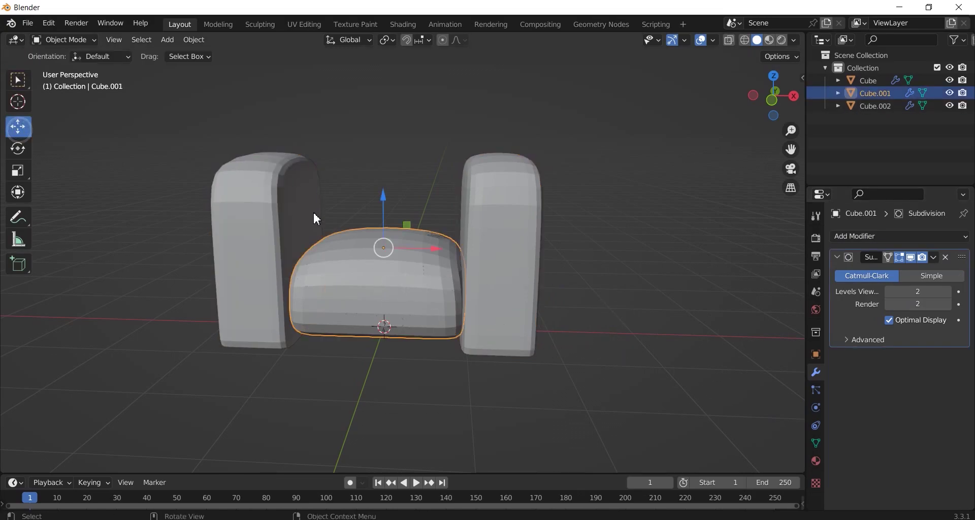
Step: Duplicate the cushion again and move the copy up along Z above the seat
{"action": "key", "text": "shift+d"}
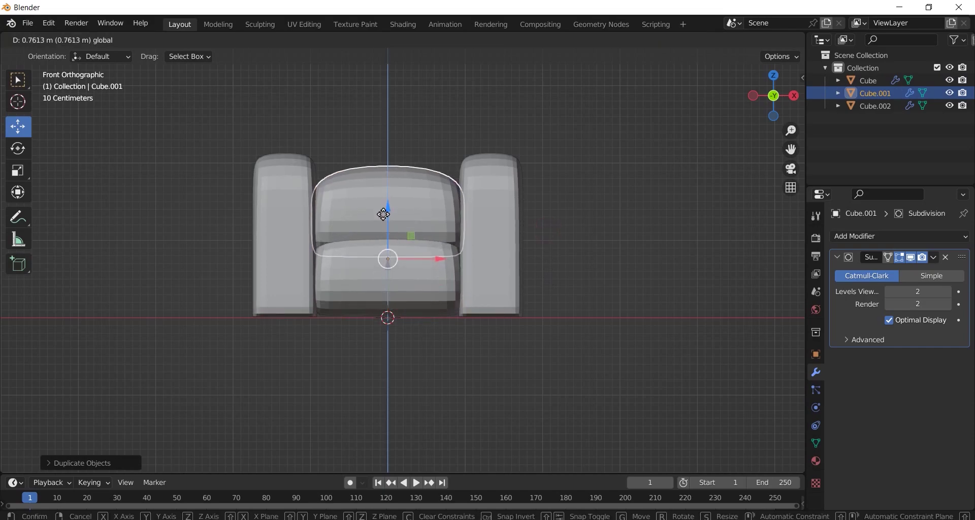
{"action": "scroll", "scroll_direction": "up", "scroll_amount": 3}
Step: Flatten the lower seat cushion's top vertices to height 0 and check the result
{"action": "key", "text": "Tab"}
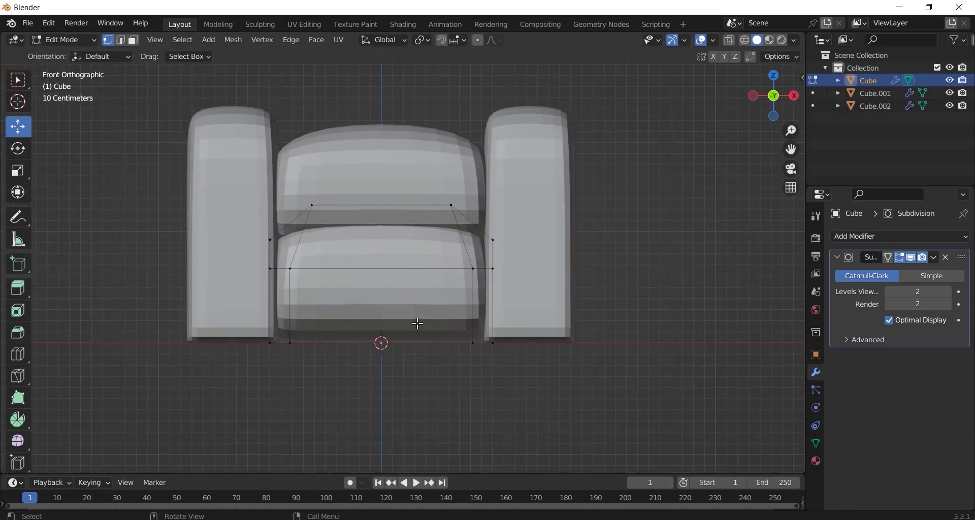
{"action": "key", "text": "alt+z"}
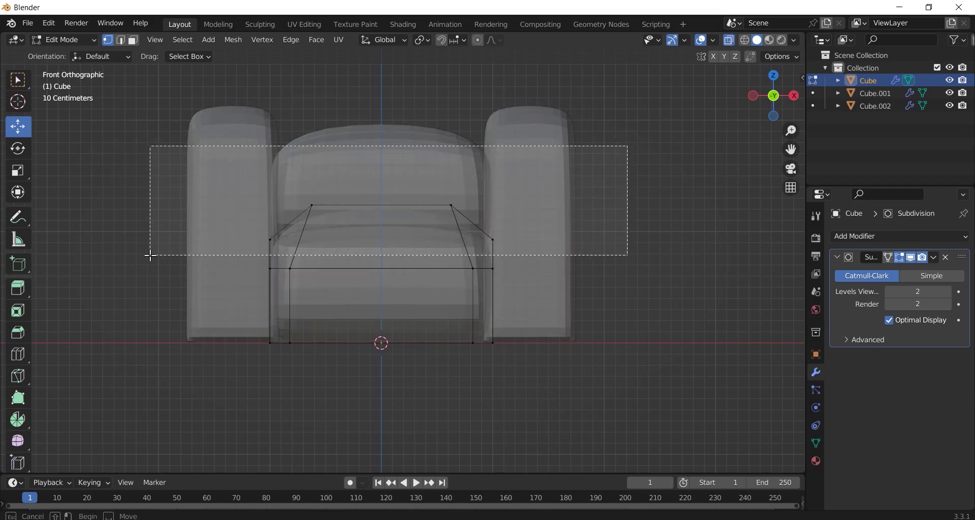
{"action": "key", "text": "s"}
{"action": "key", "text": "0"}
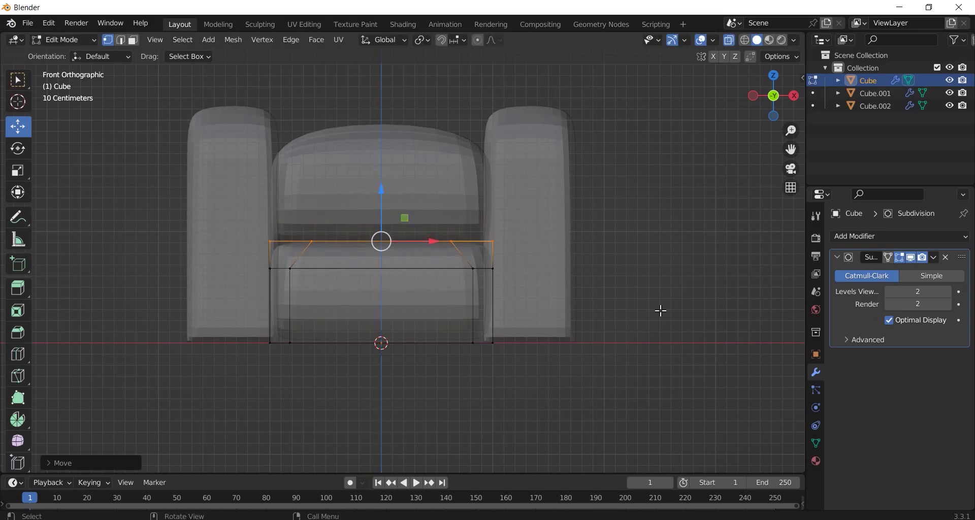
{"action": "key", "text": "Tab"}
{"action": "key", "text": "alt+z"}
{"action": "middle_click", "coordinate": [604, 354]}
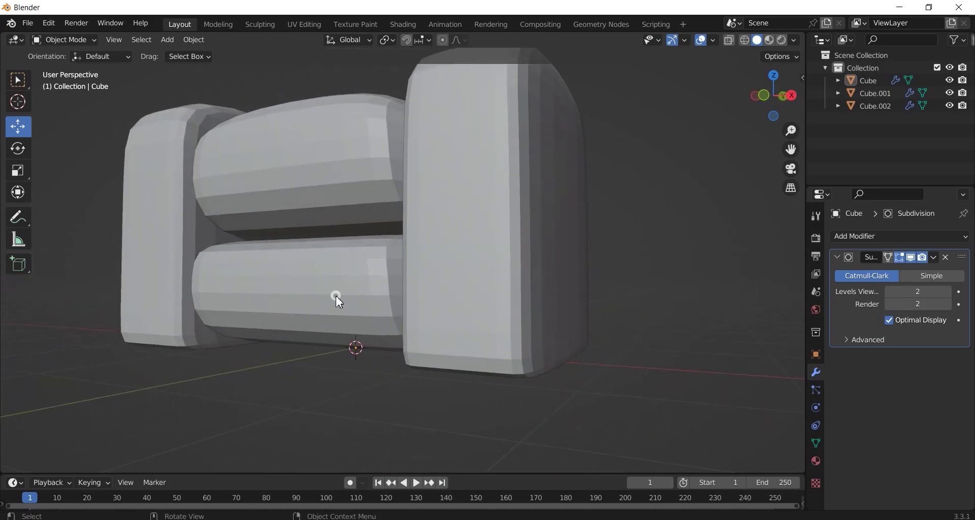
Step: Scale the cushion's side vertices flat along X and add edge loops near its sides and base
{"action": "key", "text": "Tab"}
{"action": "key", "text": "alt+z"}
{"action": "key", "text": "s"}
{"action": "key", "text": "x"}
{"action": "key", "text": "0"}
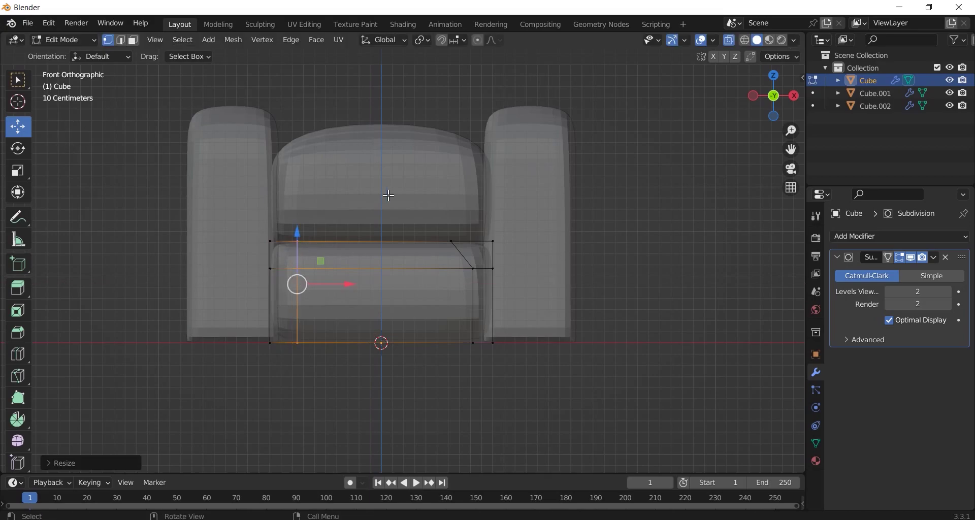
{"action": "key", "text": "s"}
{"action": "key", "text": "x"}
{"action": "key", "text": "0"}
{"action": "key", "text": "ctrl+r"}
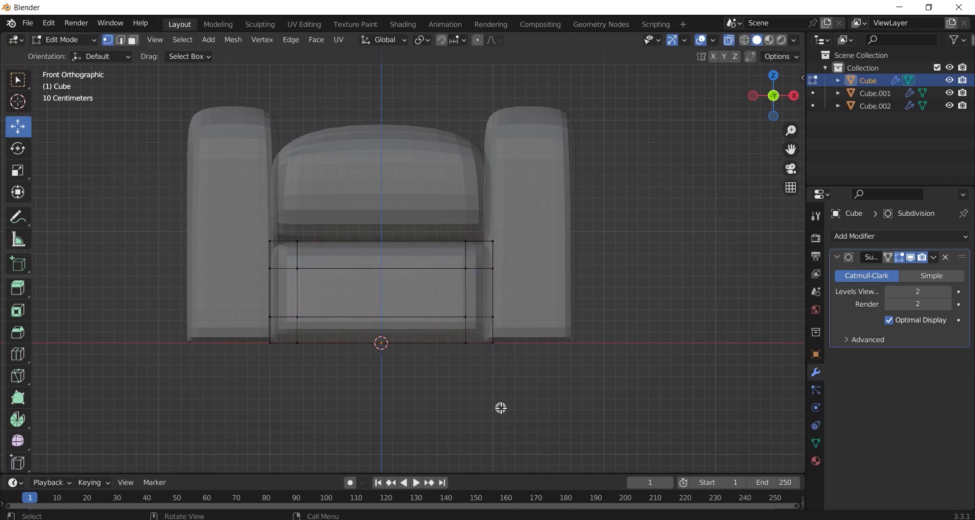
{"action": "key", "text": "alt+z"}
{"action": "key", "text": "Tab"}
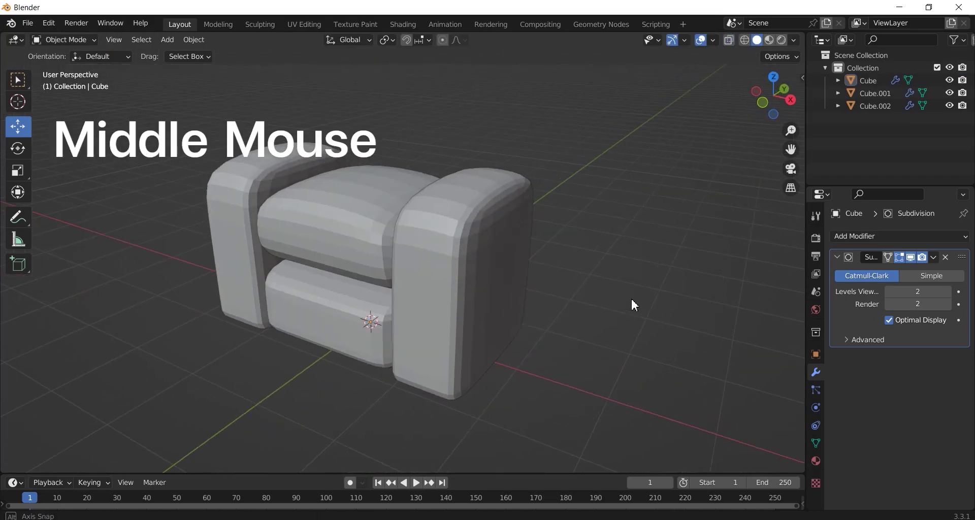